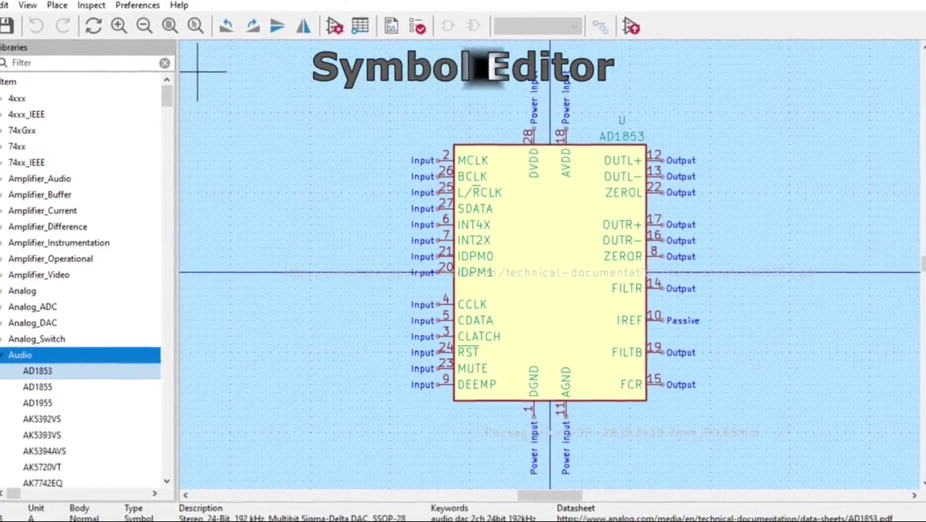
- Browse the symbol chooser to the Mechanical library and select MountingHole_Pad
scroll(down, 3)
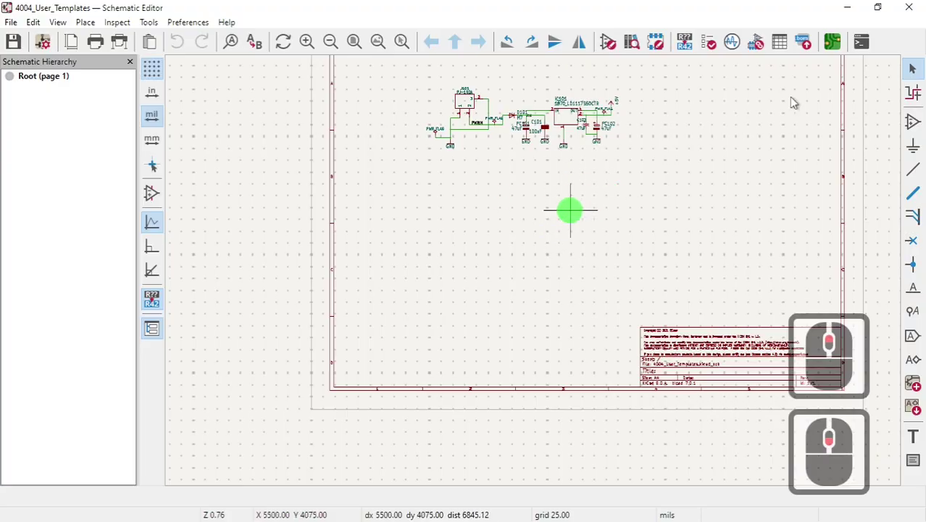
scroll(up, 3)
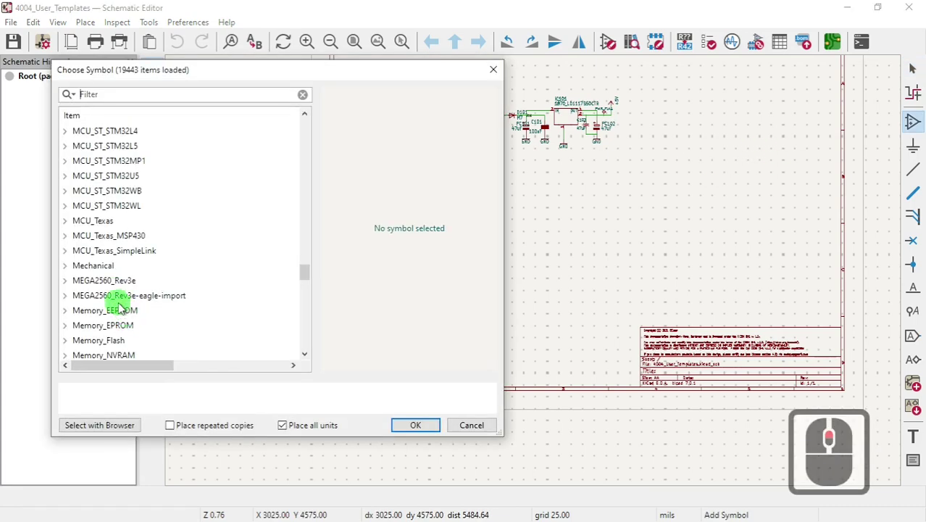
click(72, 274)
scroll(down, 3)
scroll(up, 3)
scroll(down, 3)
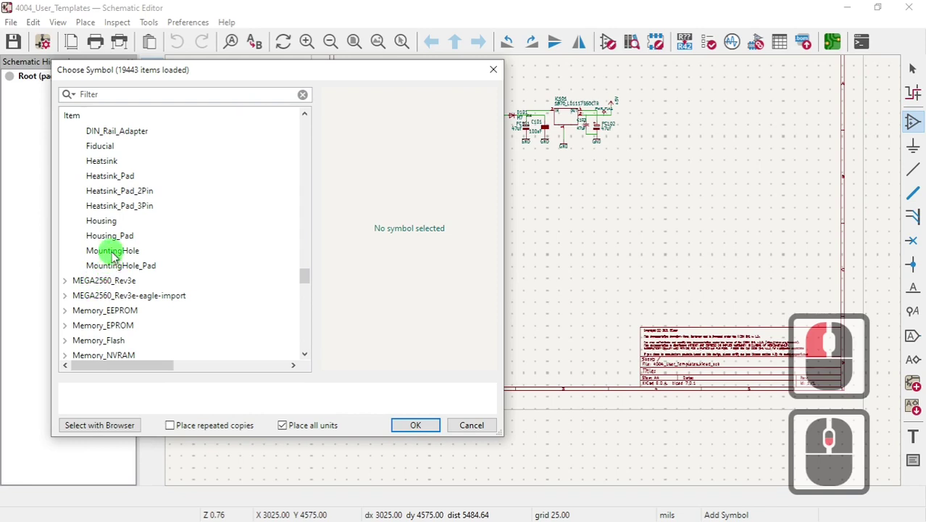
click(115, 257)
drag(115, 257, 125, 270)
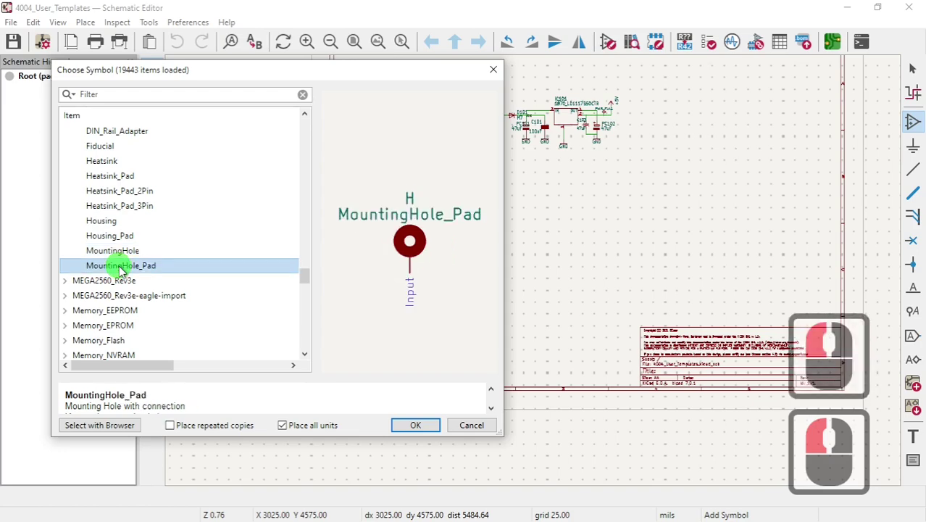
- Confirm MountingHole_Pad and drop it on the sheet as H1, ending placement
click(427, 429)
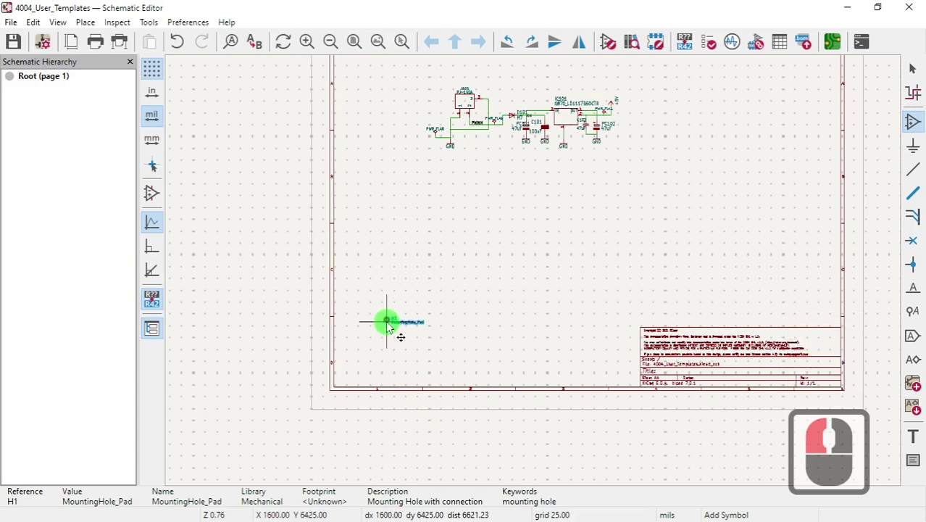
scroll(up, 3)
scroll(down, 3)
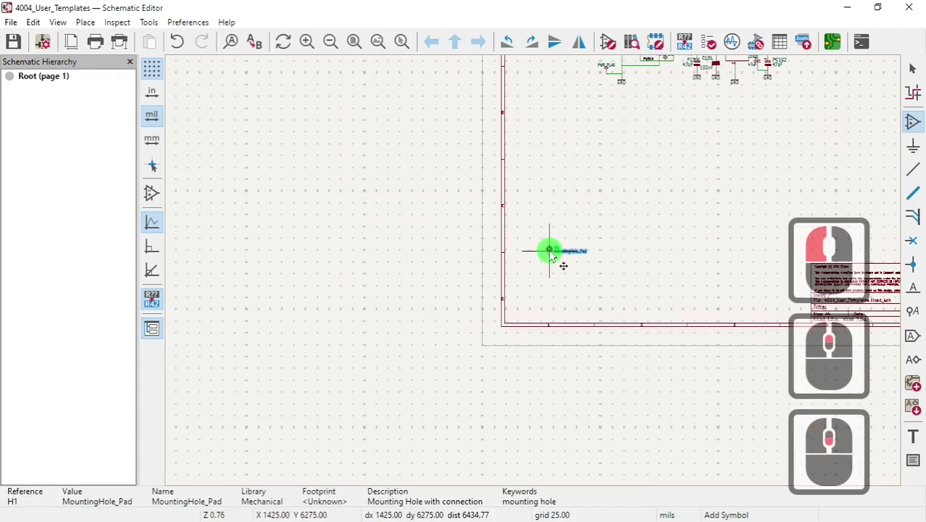
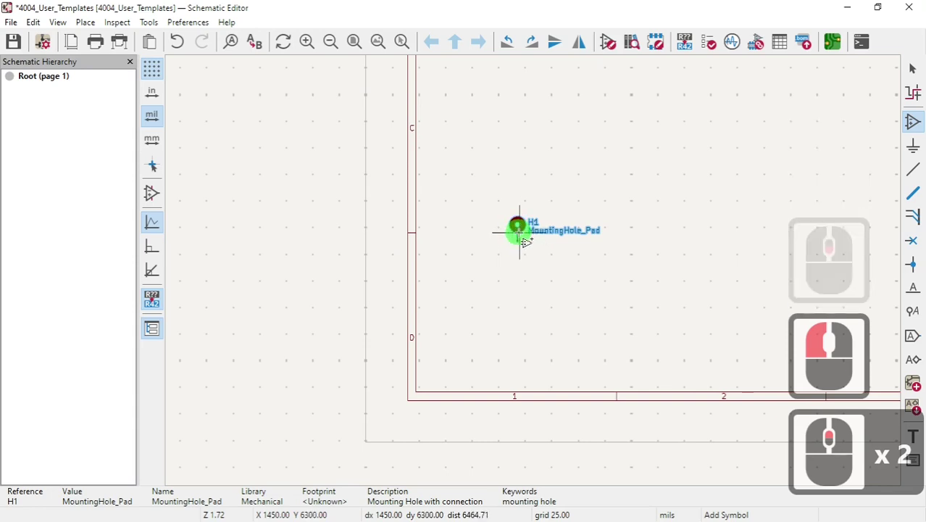
key(Escape)
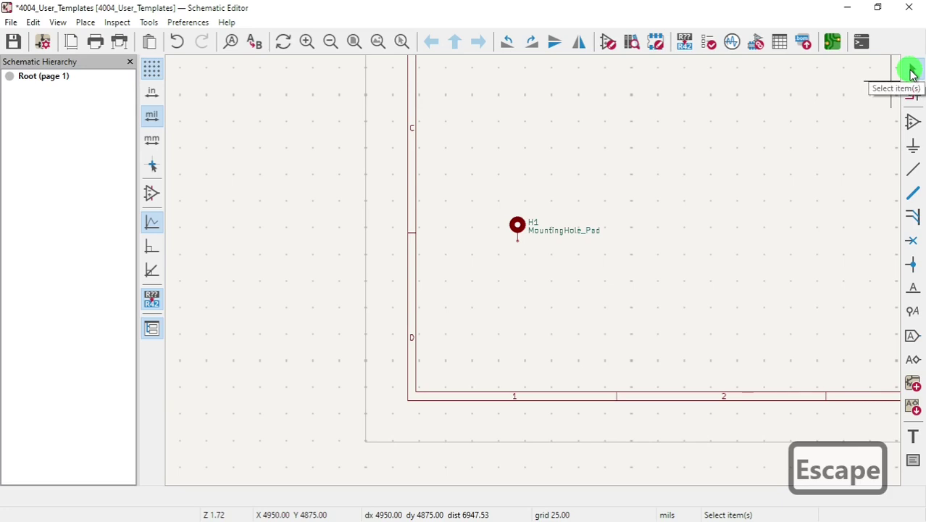
key(s)
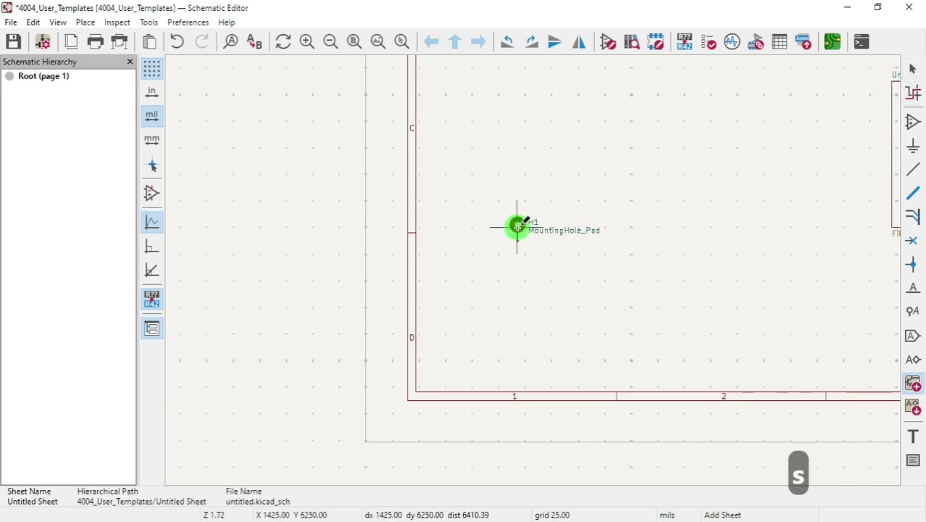
key(Escape)
key(Escape)
- Open H1's Symbol Properties and launch the footprint library browser from its Footprint field
double_click(527, 227)
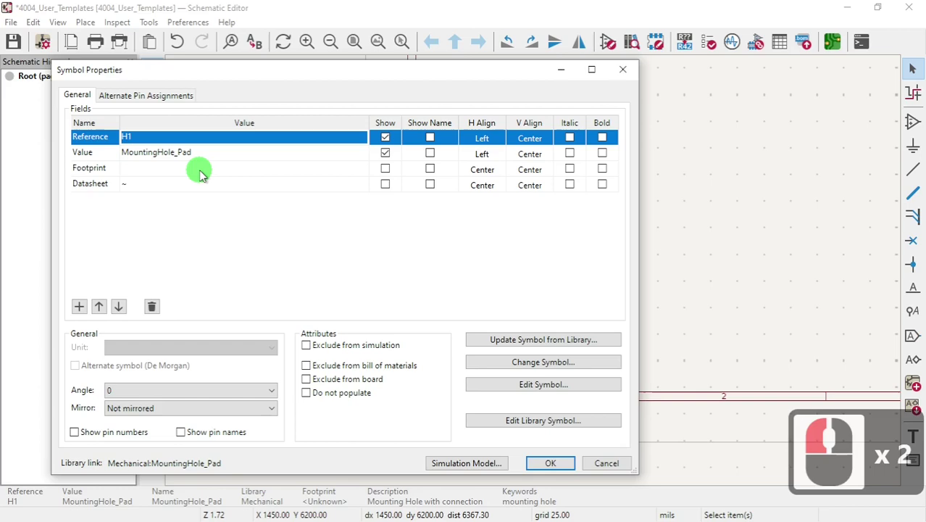
click(205, 174)
click(371, 172)
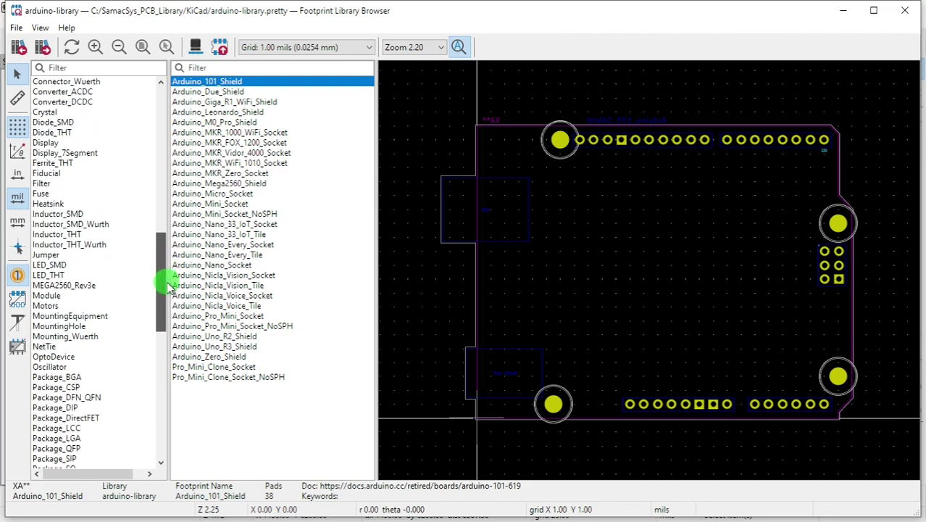
- In the MountingHole library, preview candidates and assign MountingHole_3.2mm_M3_Pad_Via to H1
click(174, 305)
click(87, 259)
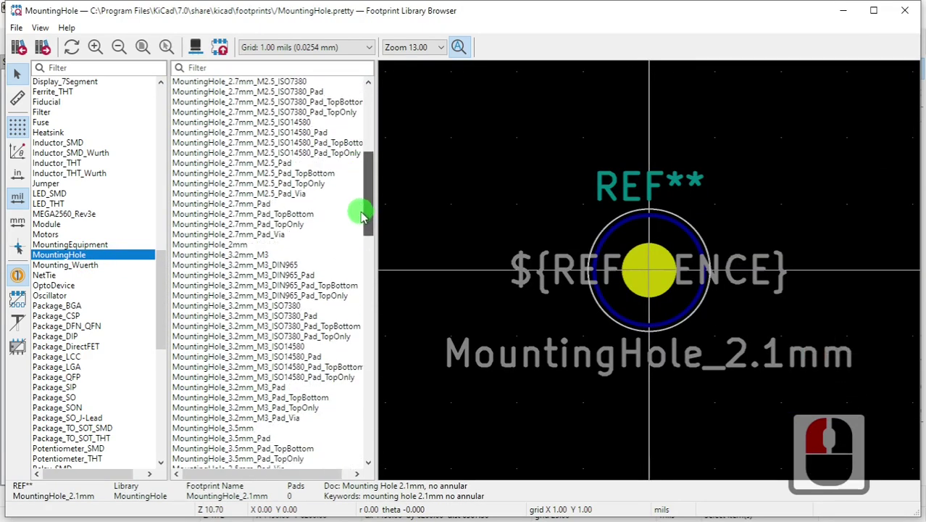
click(360, 216)
click(233, 252)
click(261, 264)
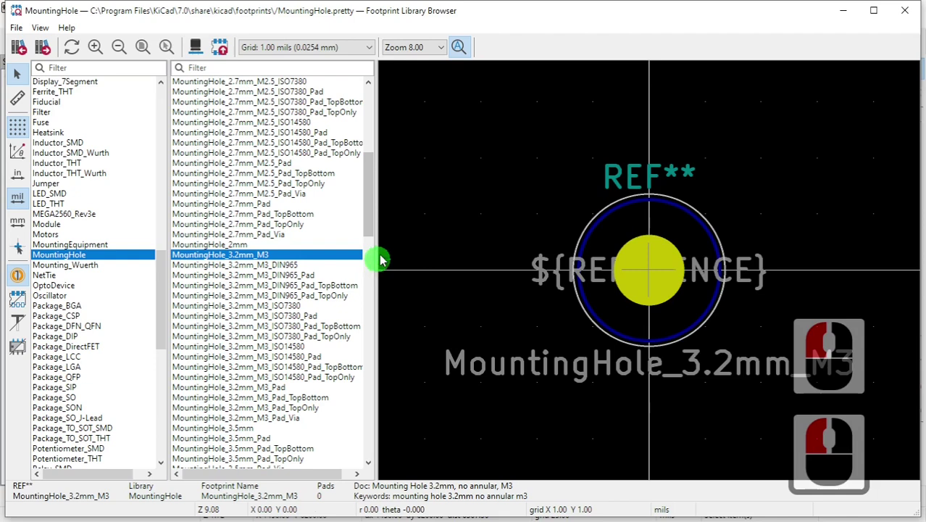
click(371, 241)
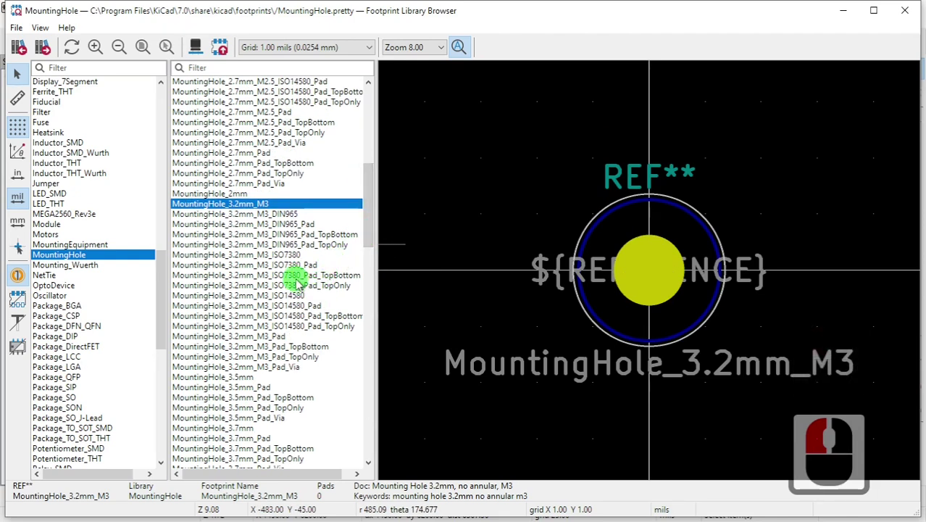
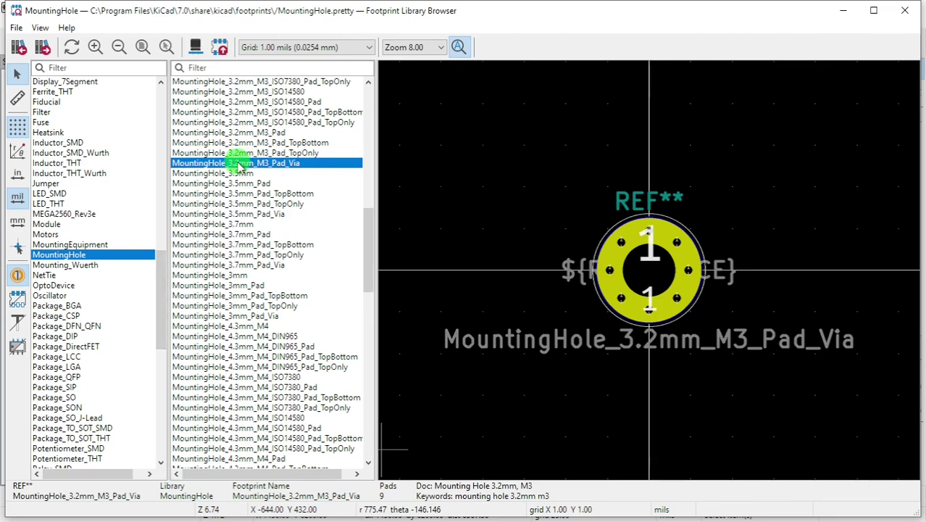
click(243, 166)
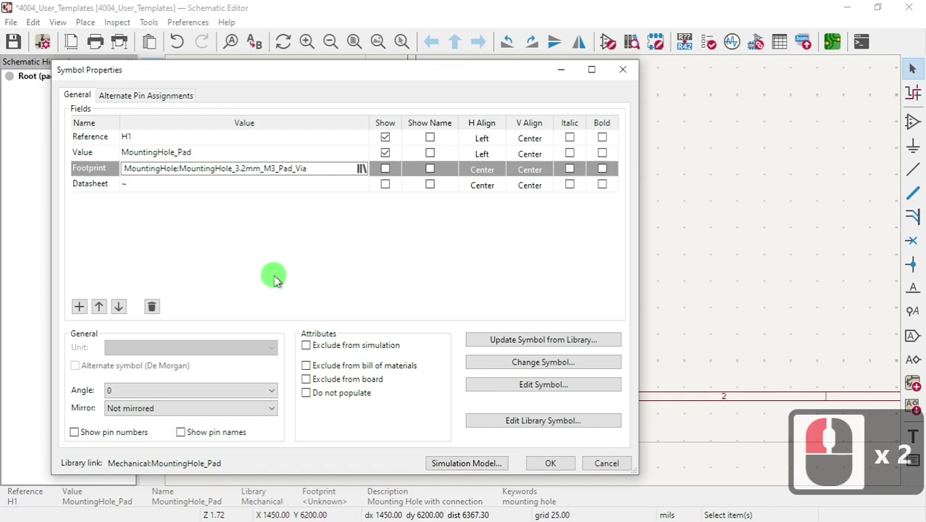
- Accept H1's properties with the M3 pad-via footprint and review it on the sheet
click(548, 468)
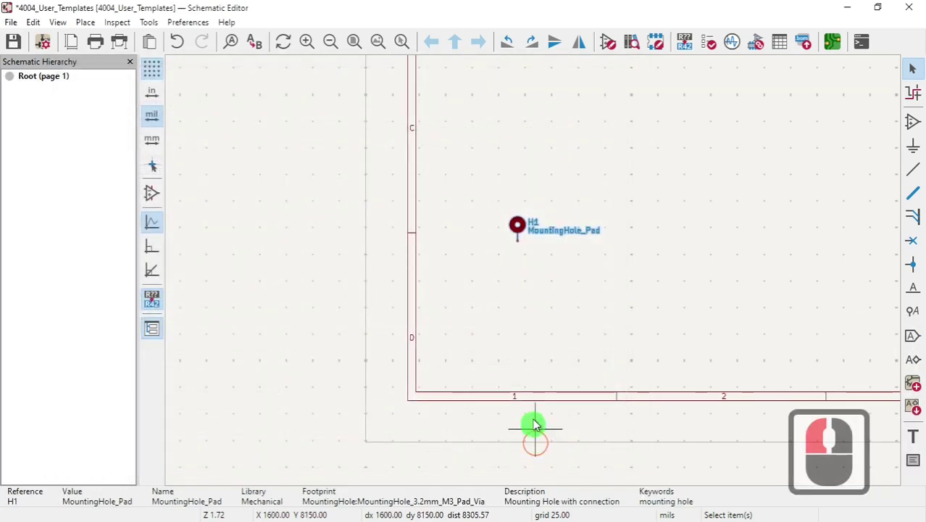
scroll(up, 3)
scroll(up, 3)
scroll(down, 3)
scroll(up, 3)
scroll(down, 3)
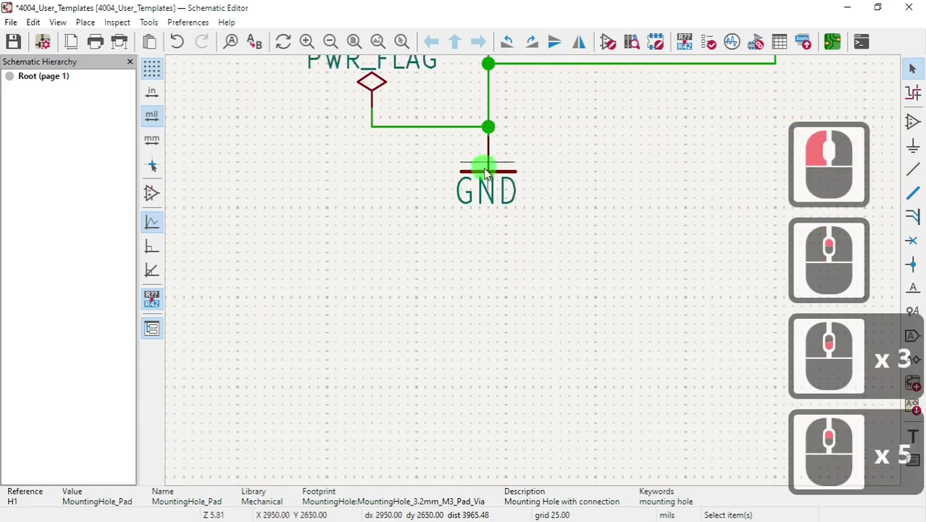
- Select the GND symbol and copy it to the clipboard
click(497, 176)
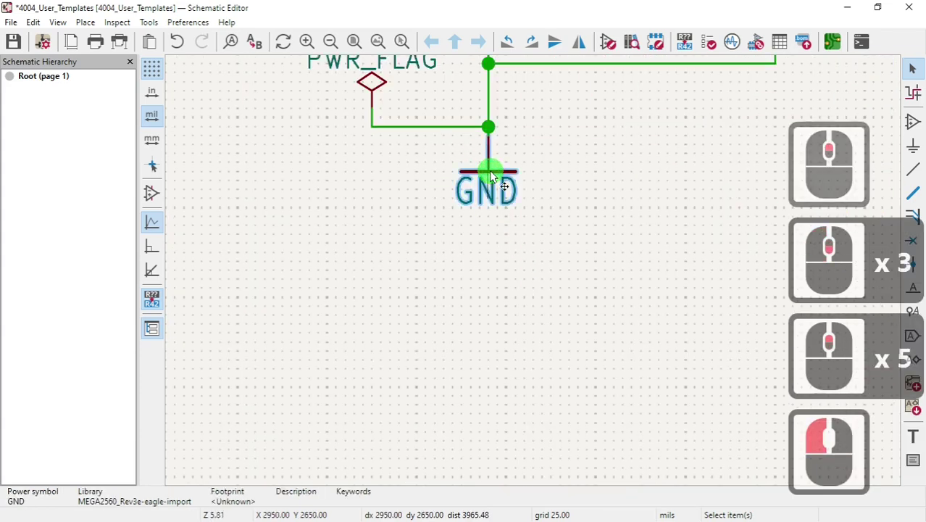
scroll(up, 3)
key(ctrl+c)
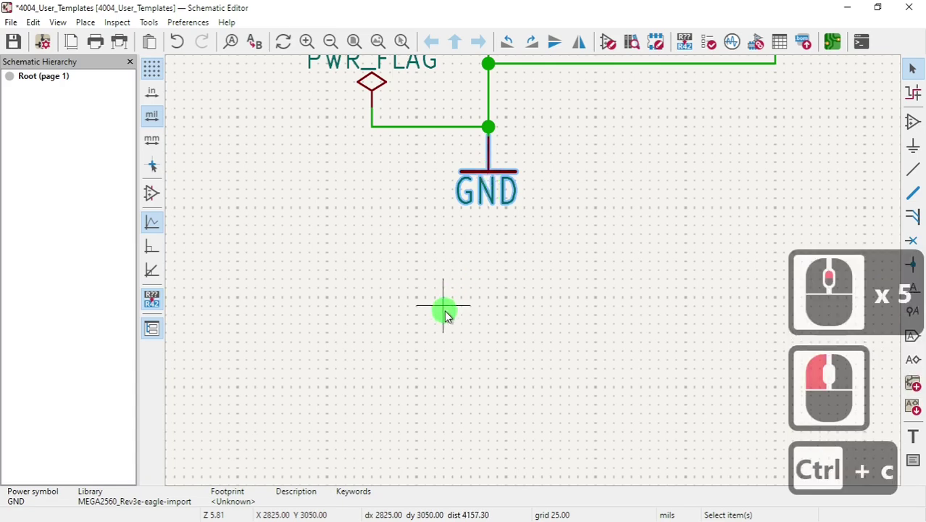
scroll(down, 3)
scroll(up, 3)
scroll(up, 3)
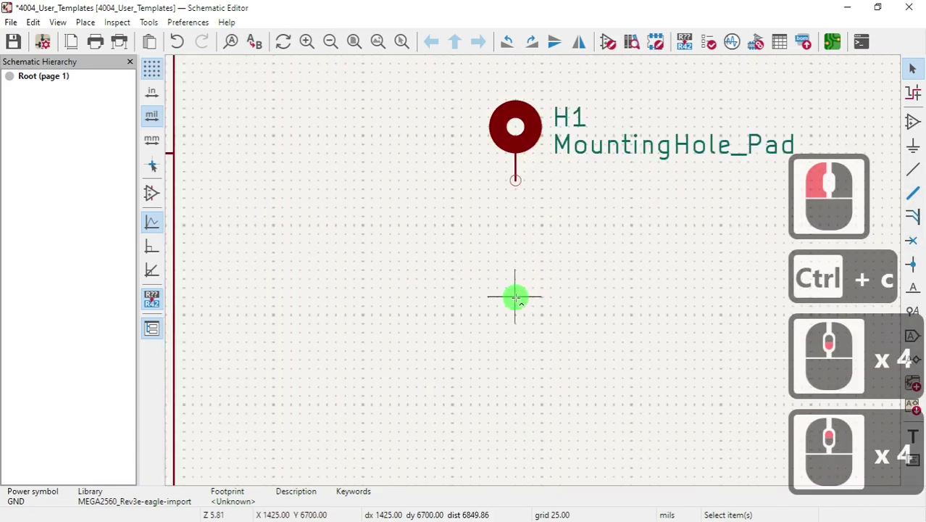
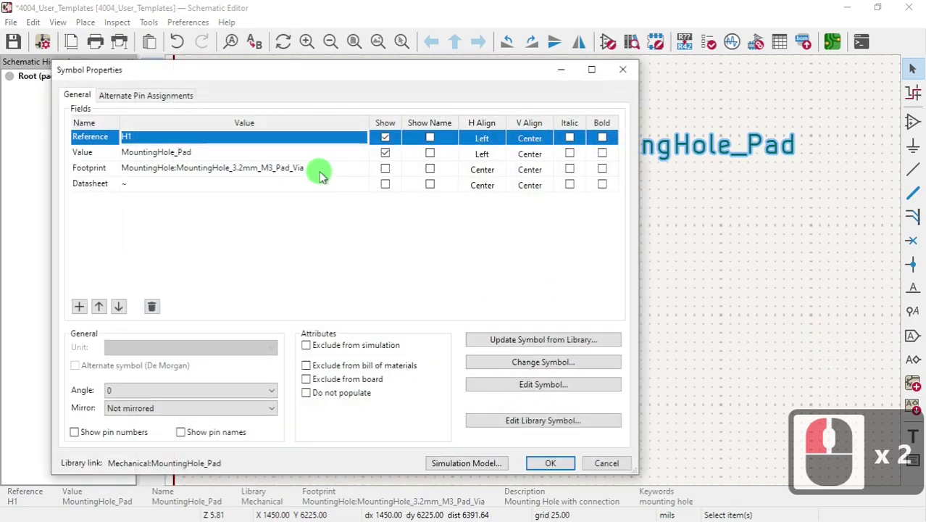
- Replace H1's value MountingHole_Pad with MH and apply it
click(294, 164)
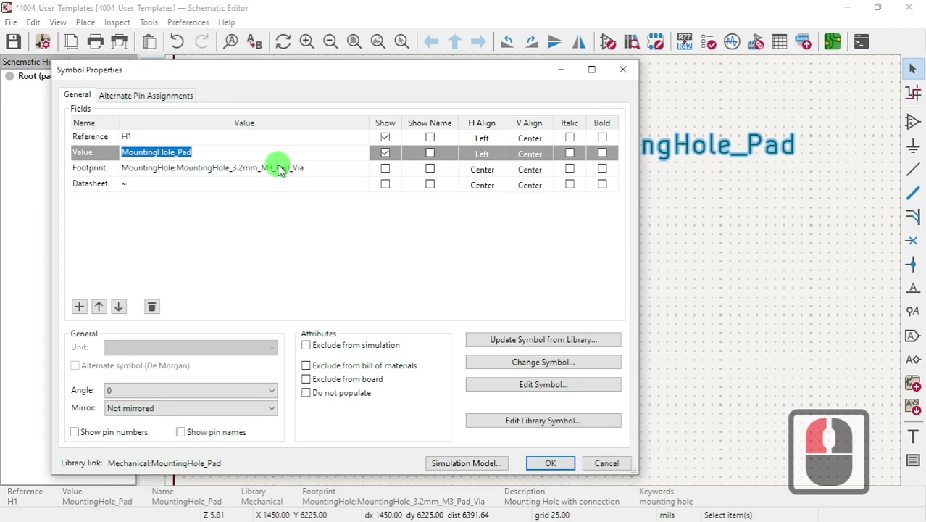
text(mah)
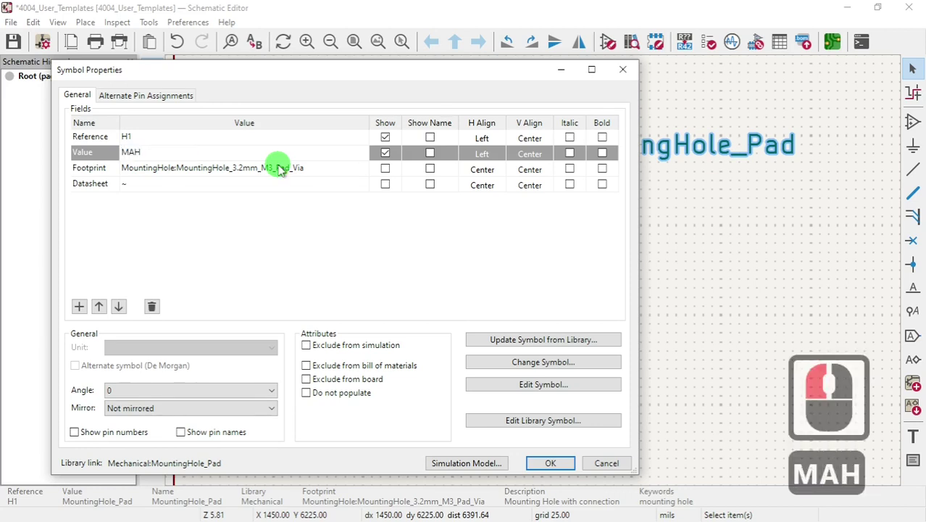
key(BackSpace)
key(BackSpace)
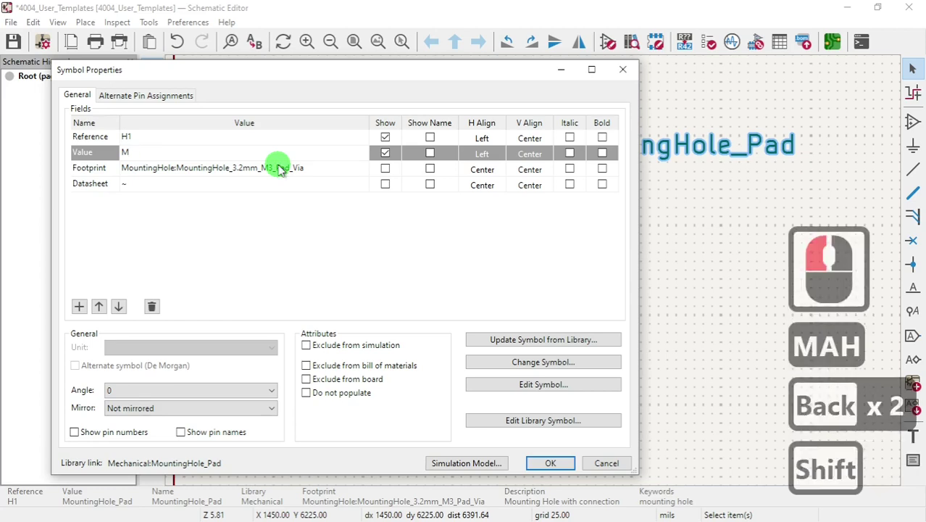
key(1)
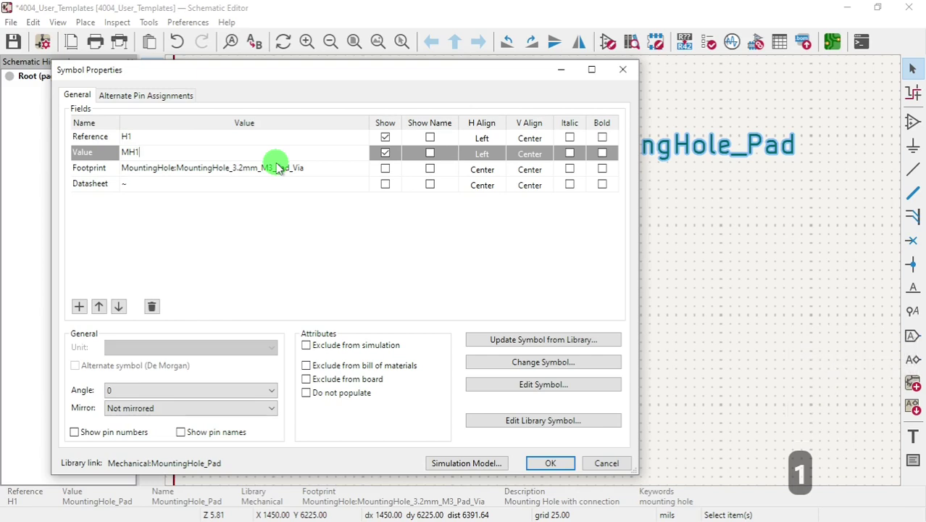
key(BackSpace)
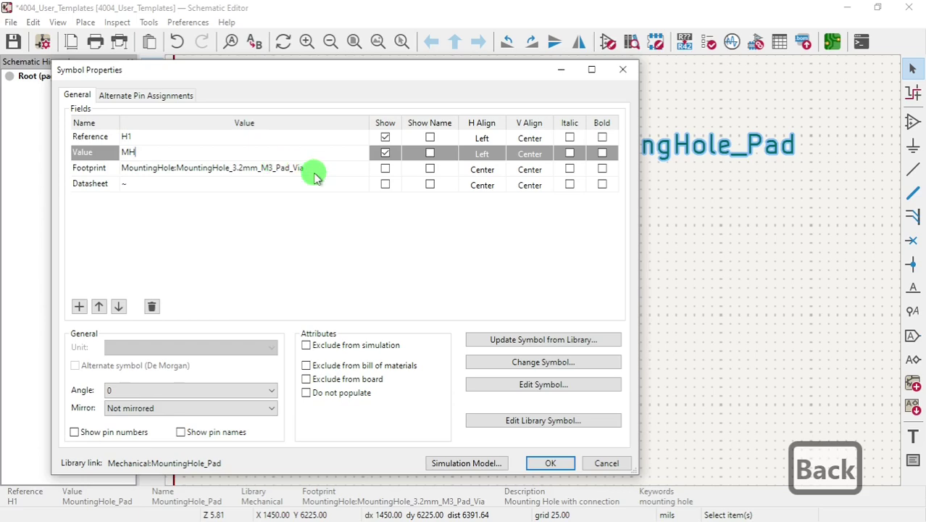
click(551, 467)
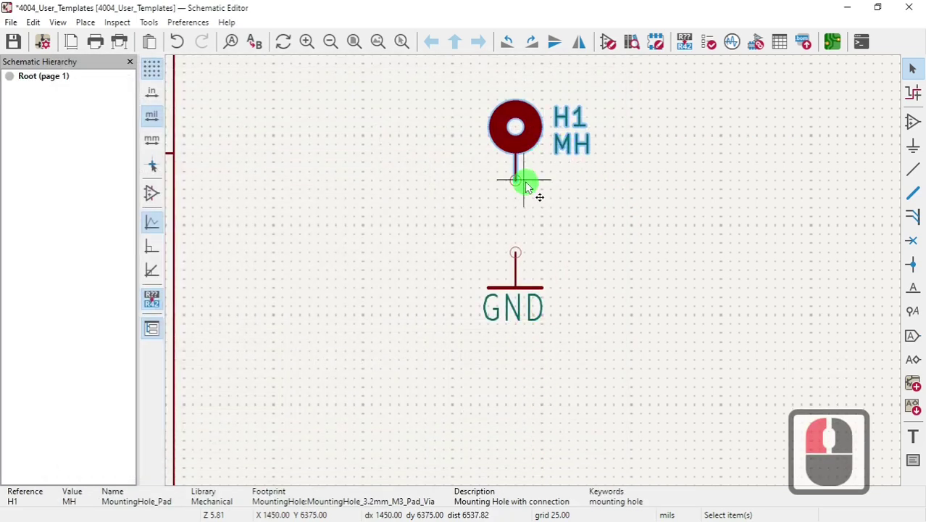
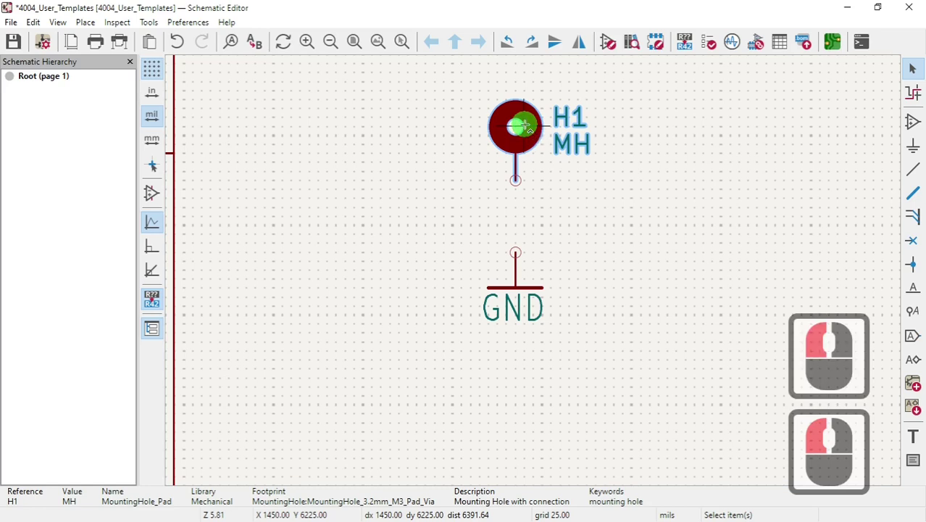
- Discard a stray GND paste, then copy H1 and paste mounting holes H2, H3 and H4 in a row
key(ctrl+v)
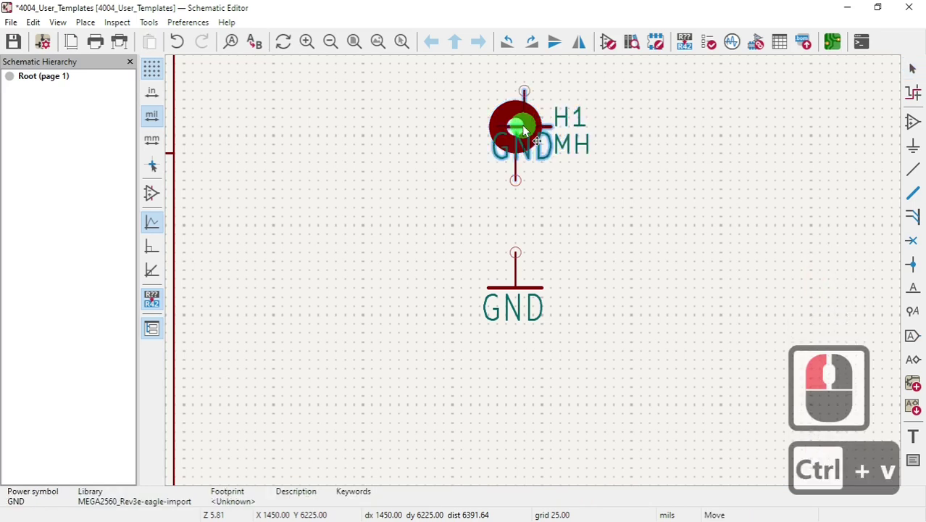
key(Escape)
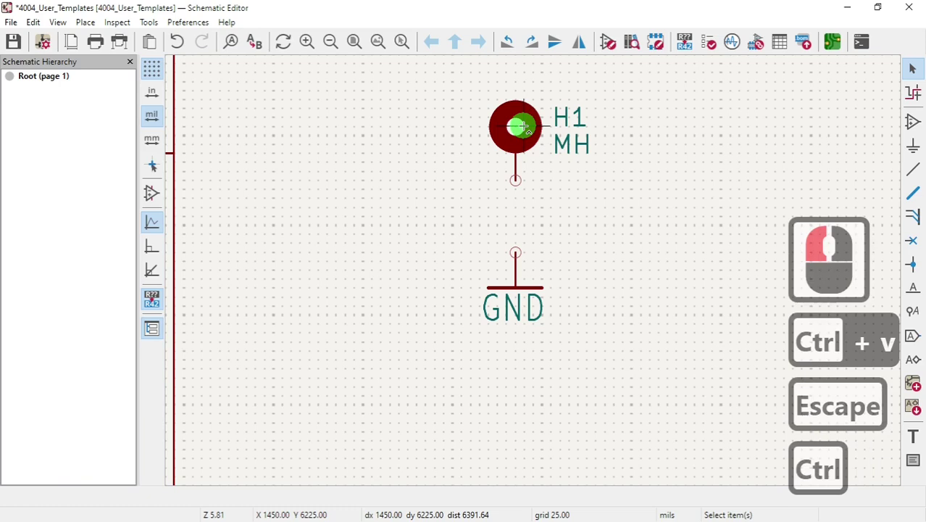
key(ctrl+c)
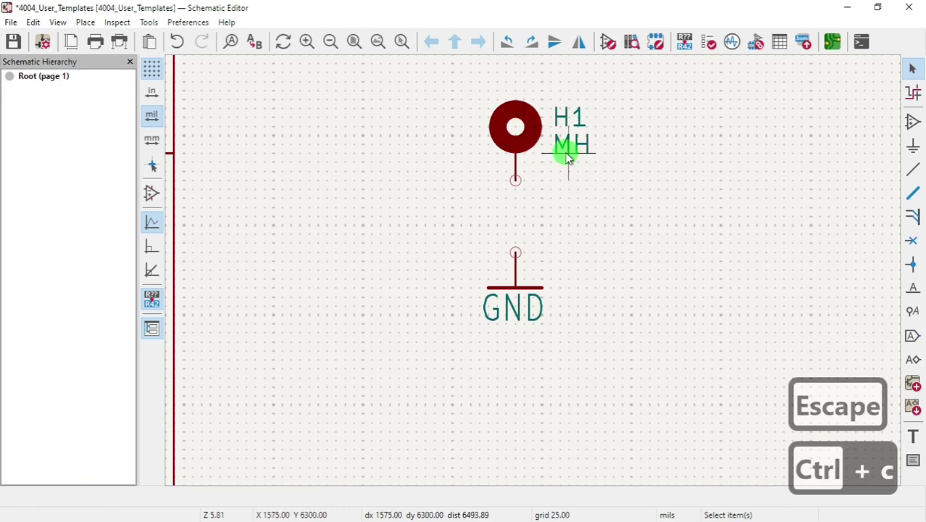
click(535, 138)
key(ctrl+c)
key(ctrl+v)
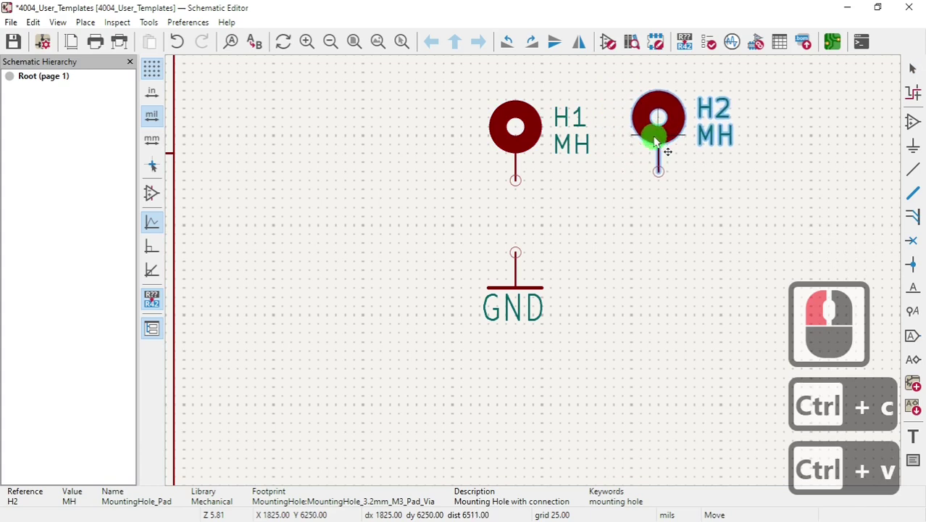
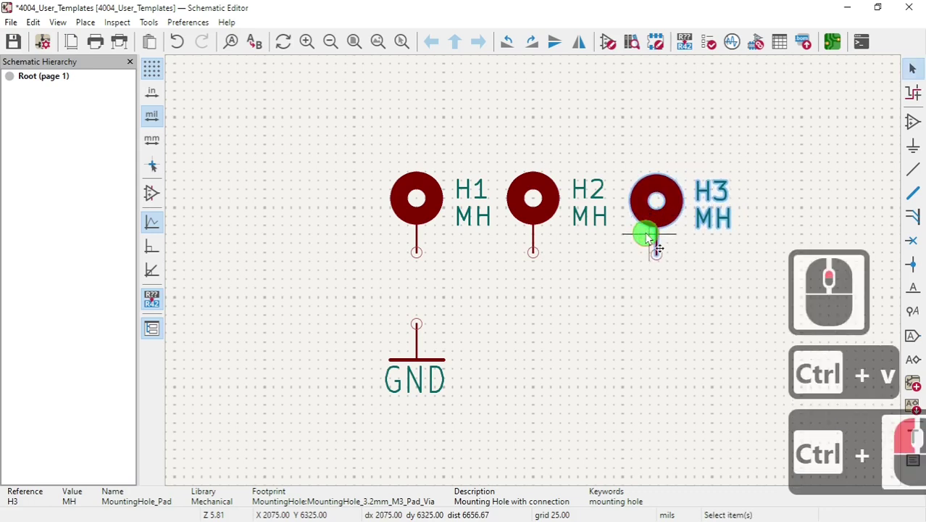
key(ctrl+v)
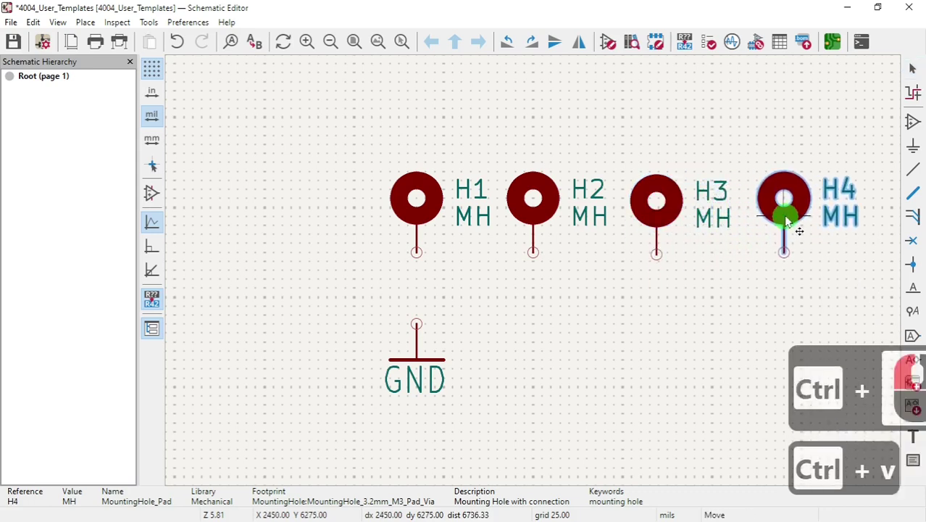
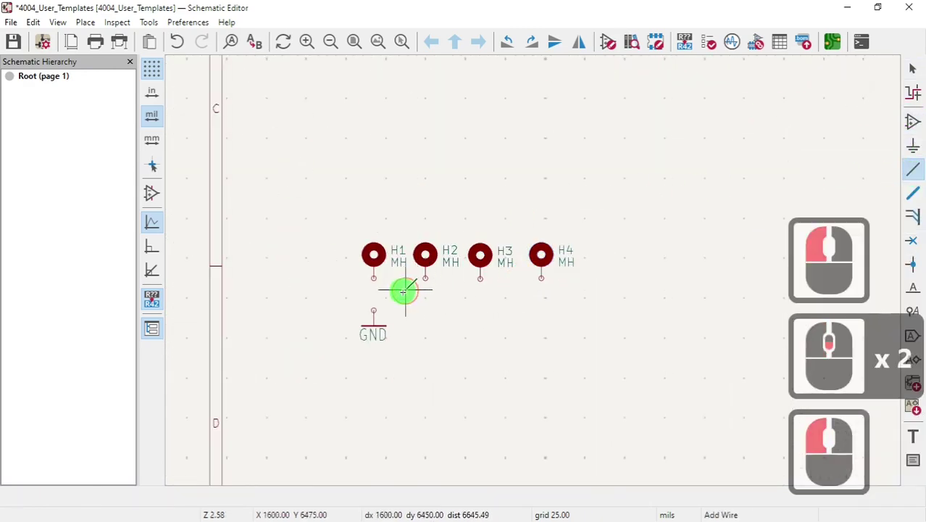
- Wire the GND symbol to the pins of H1 and H2 and route toward H3
scroll(up, 3)
scroll(up, 3)
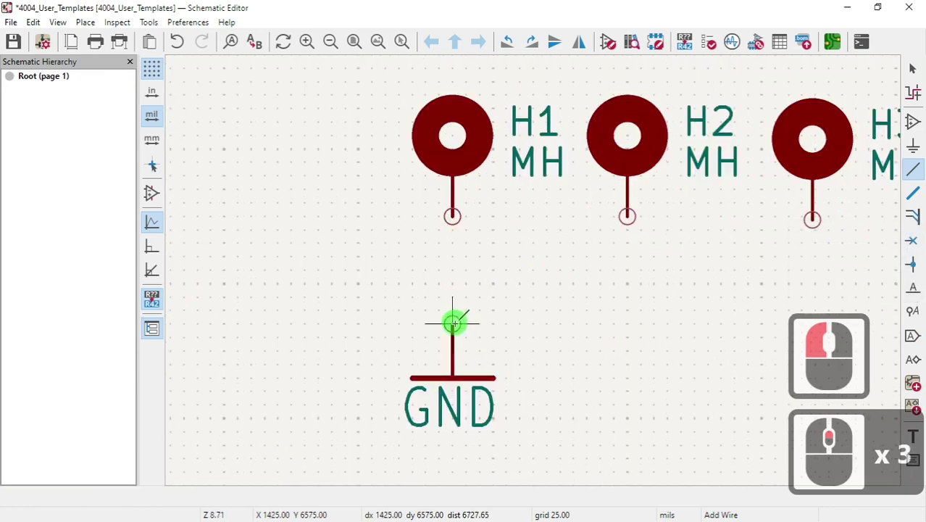
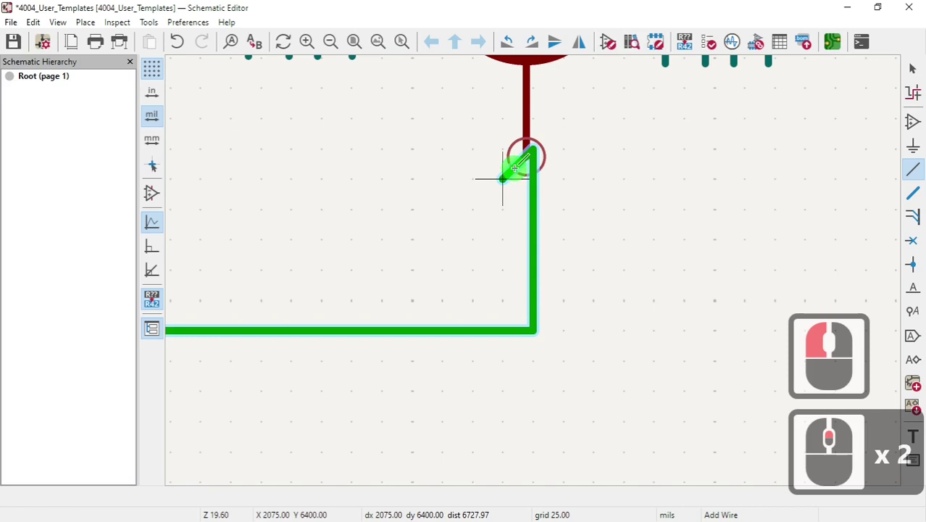
key(Escape)
scroll(down, 3)
scroll(down, 3)
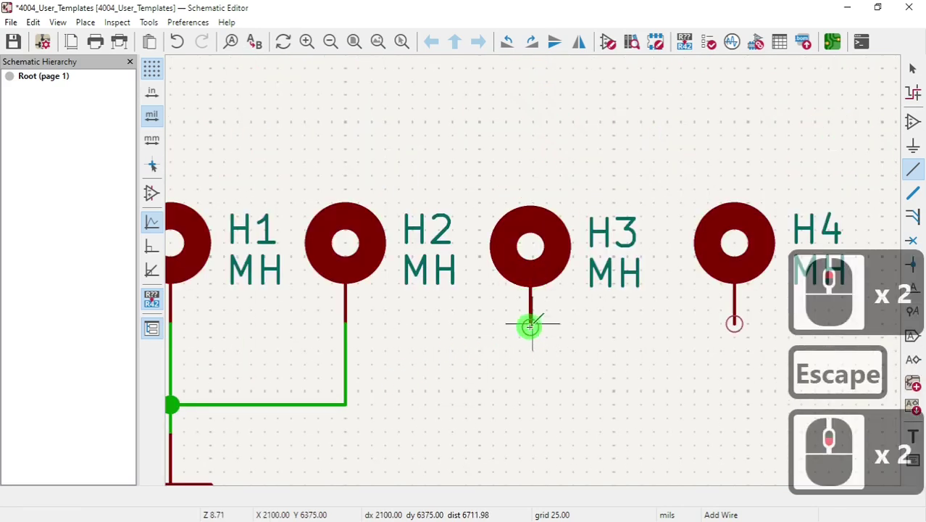
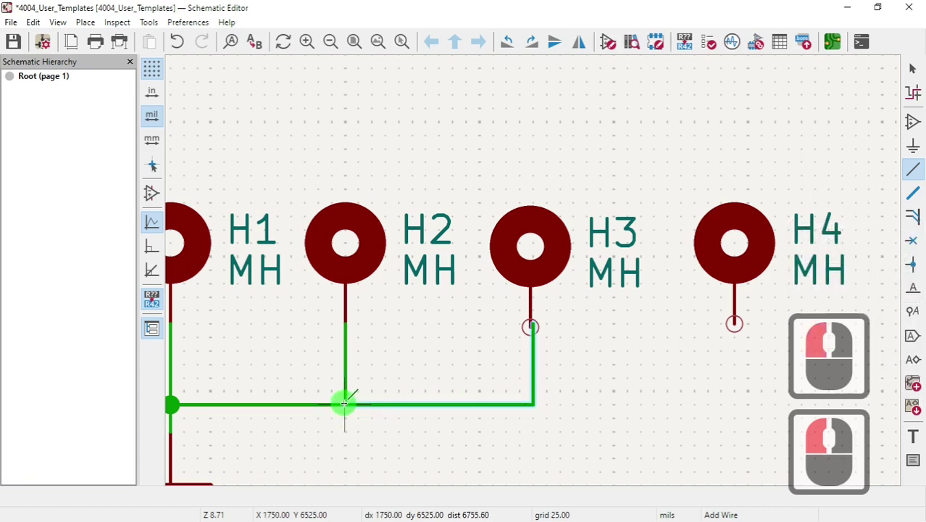
scroll(down, 3)
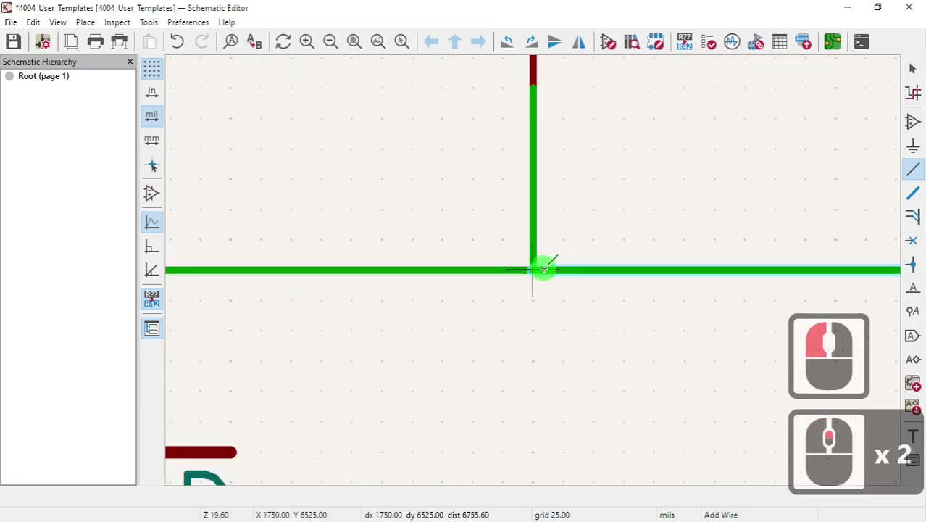